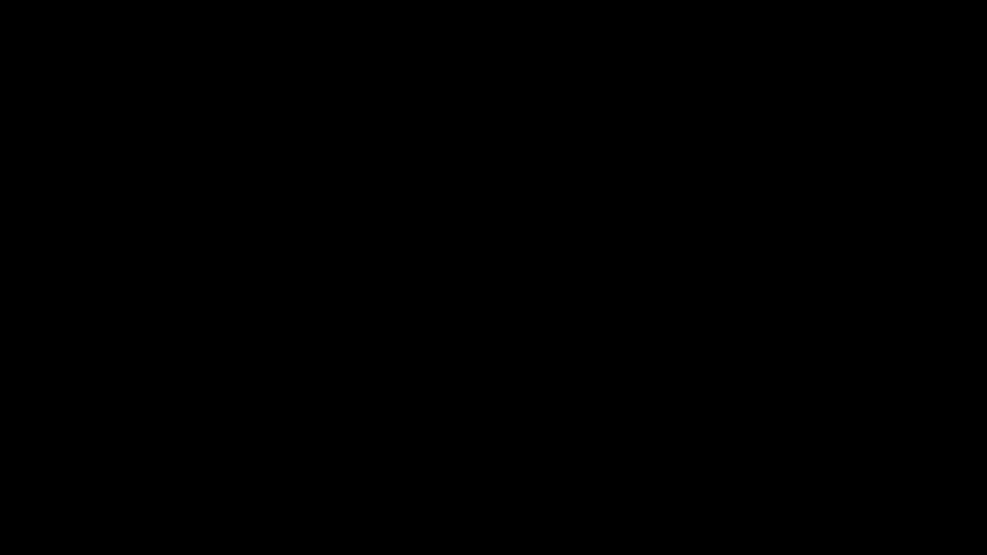
Step: Confirm blue as the second sphere's Em1_Inst Color parameter
click(719, 341)
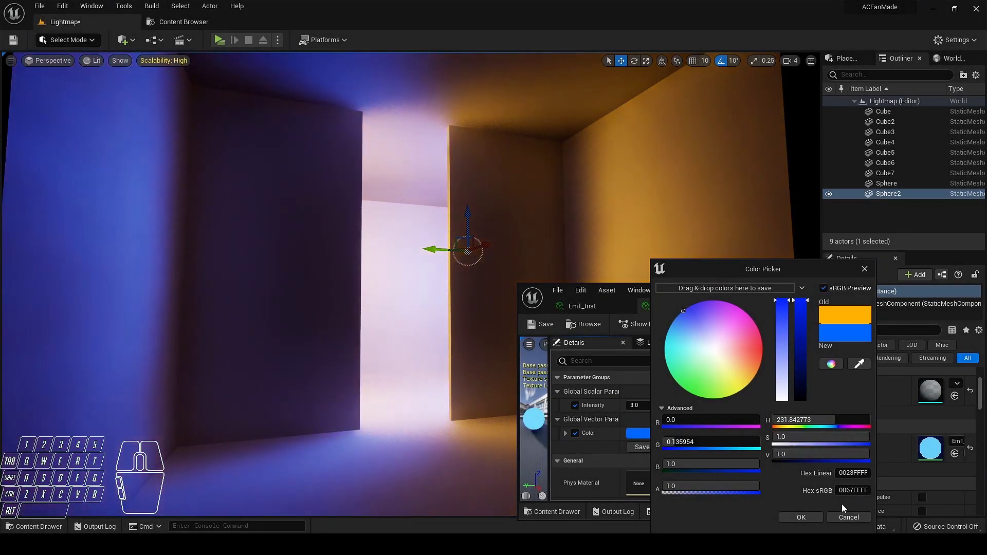
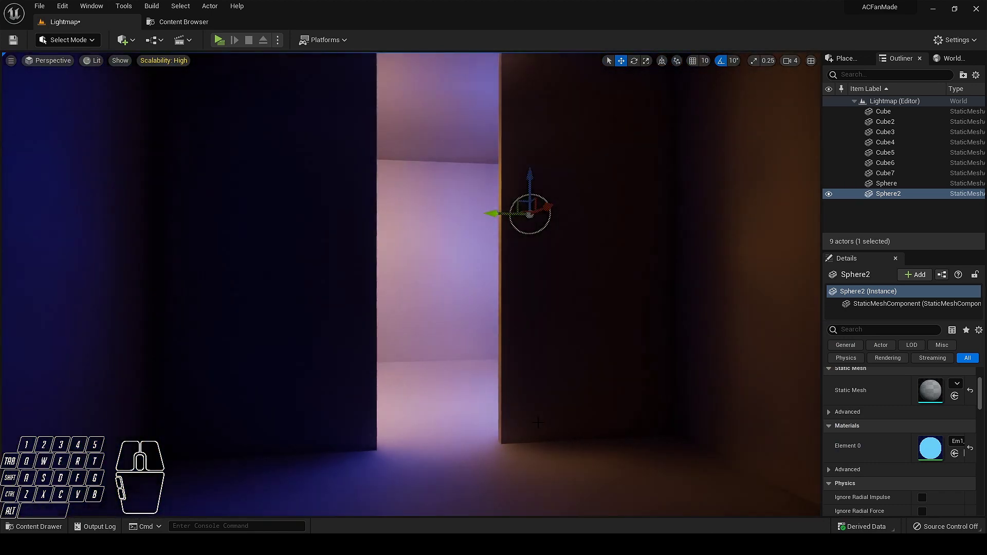
Step: Create a new material named Em1 in Custom_Assets and open it for editing
click(360, 292)
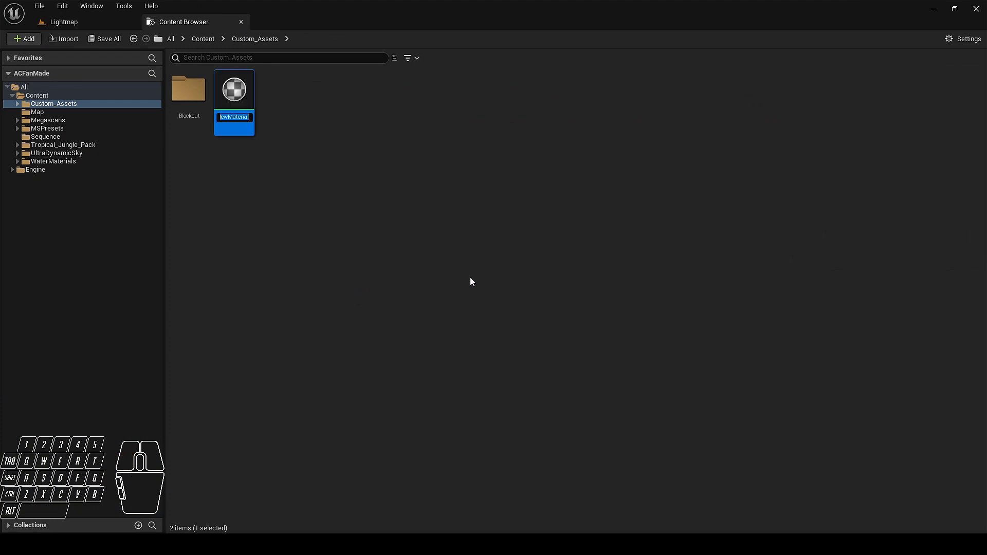
key(shift+e)
key(1)
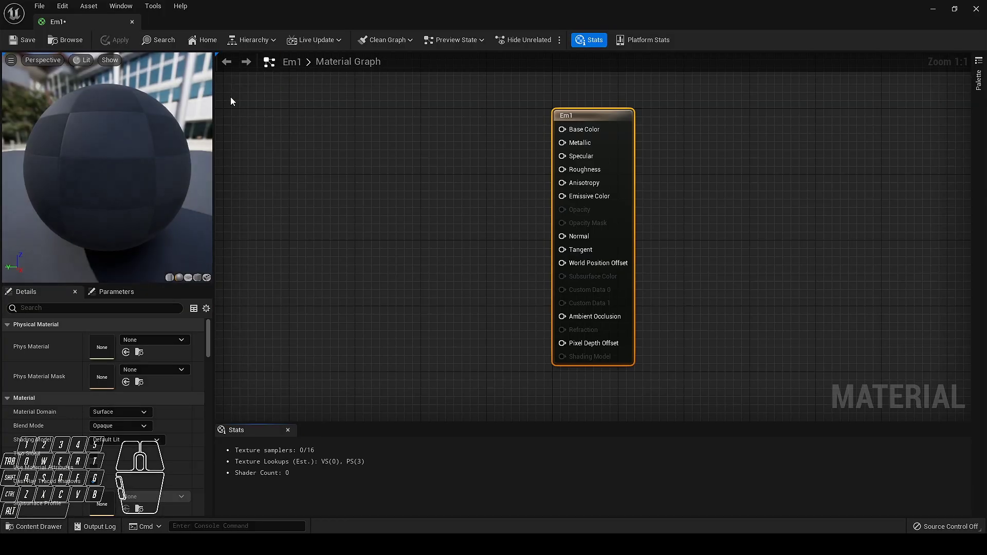
Step: Set the Em1 material's Shading Model to Unlit
drag(429, 158, 555, 177)
click(476, 204)
click(153, 447)
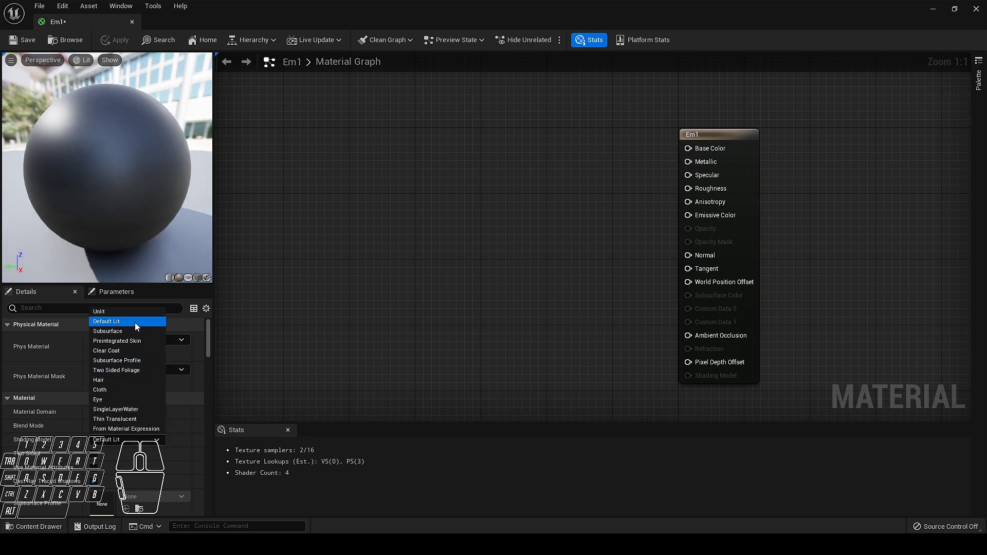
click(111, 320)
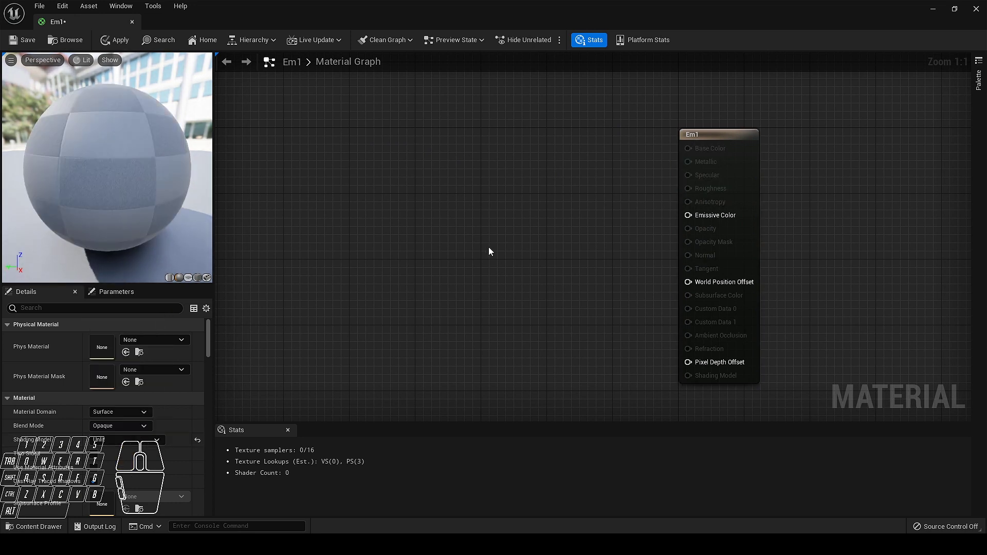
Step: Convert a Constant3Vector into a parameter named Color and position it in the graph
drag(490, 229, 525, 222)
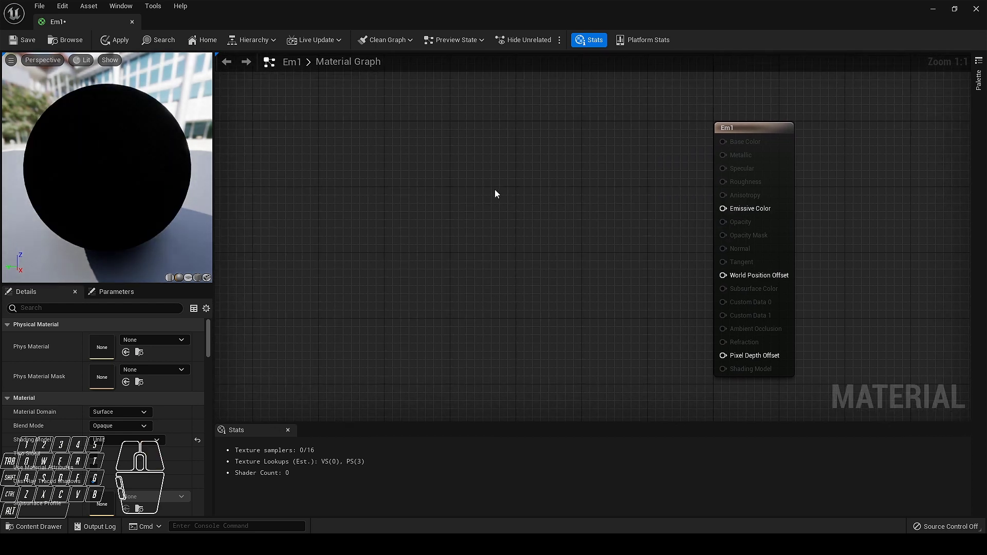
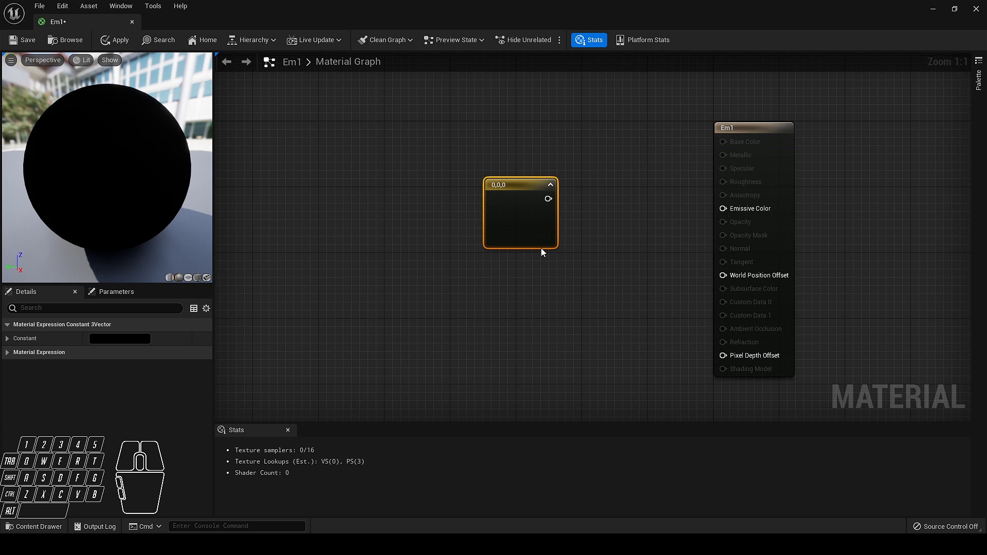
right_click(509, 181)
right_click(497, 198)
click(556, 221)
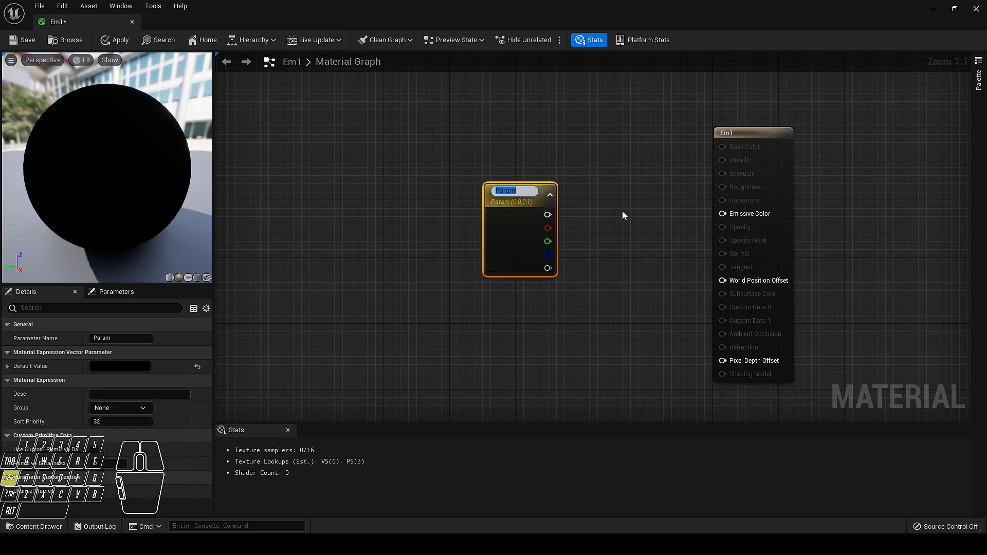
key(shift+c)
key(r)
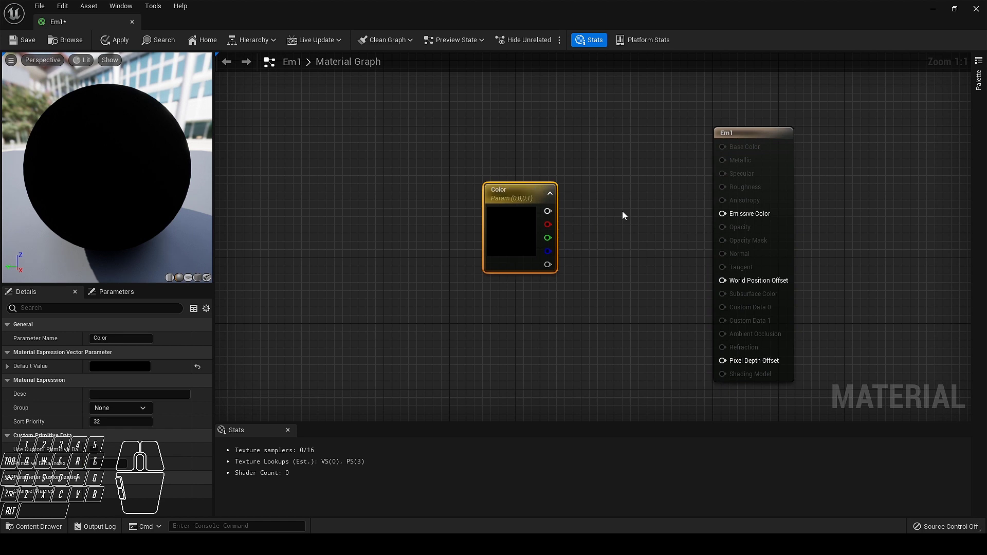
drag(516, 235, 487, 224)
Step: Add a Multiply node and a scalar parameter named Intensity below Color
click(570, 194)
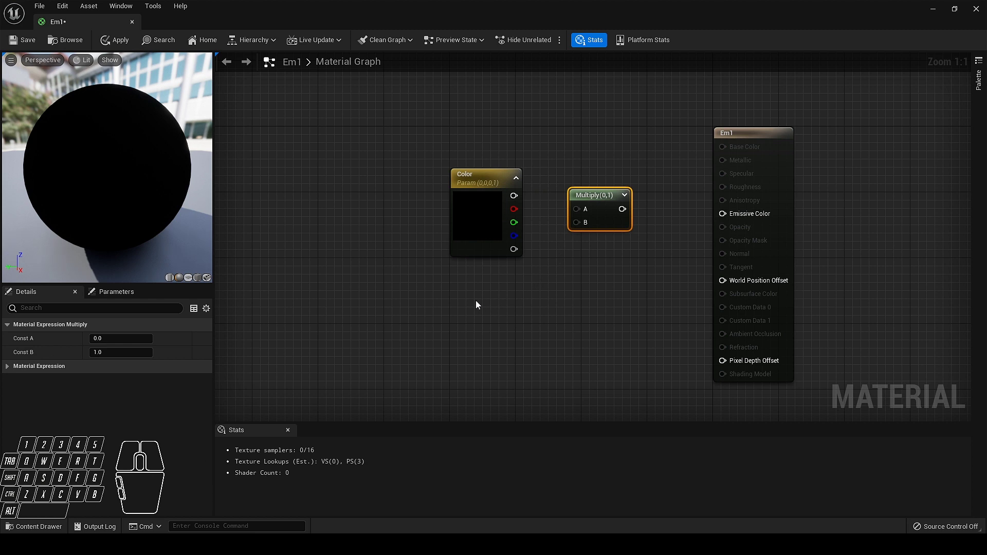
key(2)
click(475, 298)
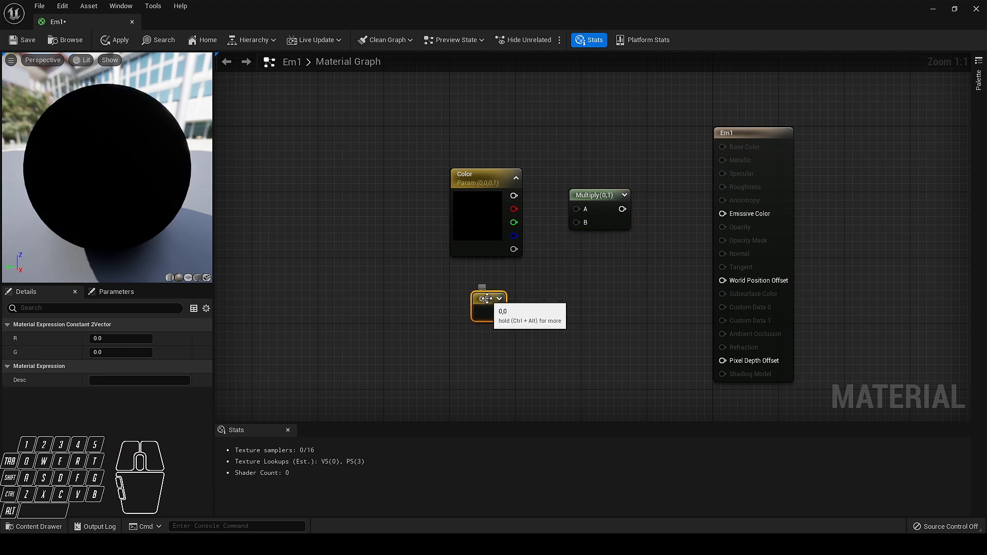
key(s)
click(481, 299)
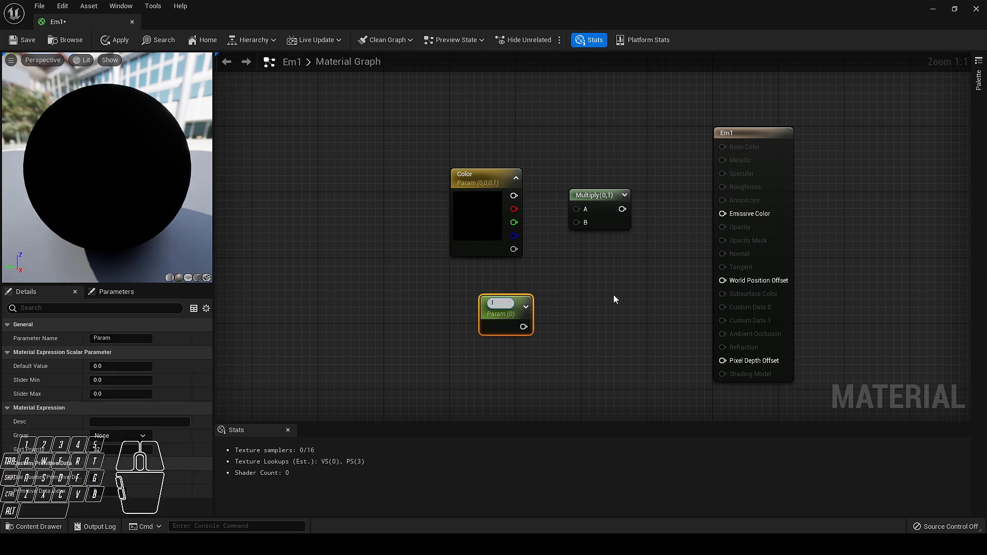
key(t)
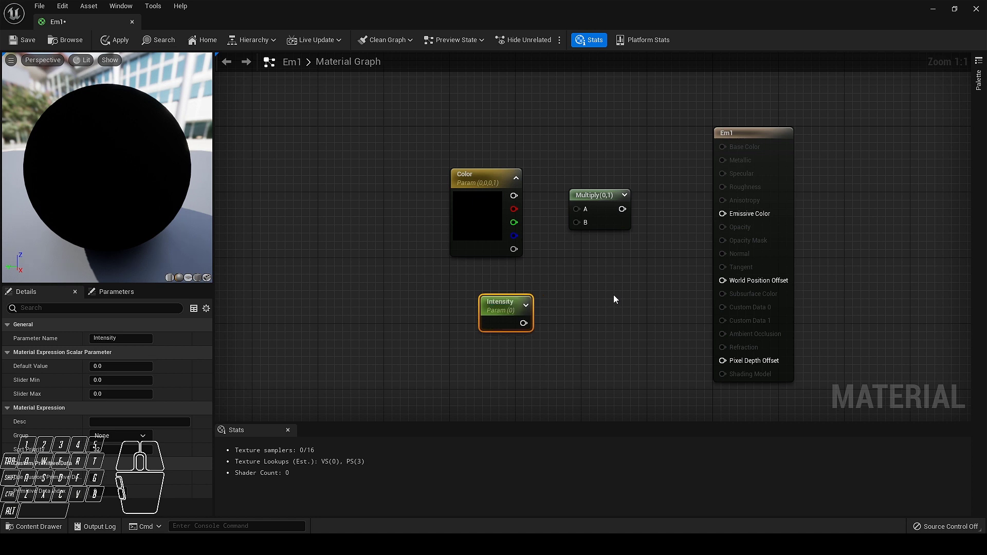
Step: Wire Color and Intensity into Multiply and feed its result into Emissive Color, tidying the nodes
drag(547, 304, 585, 225)
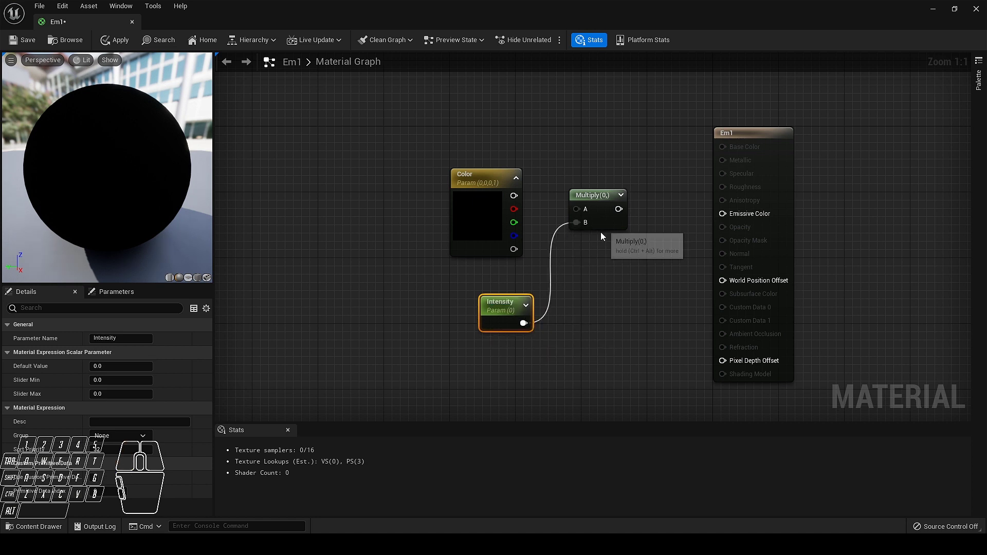
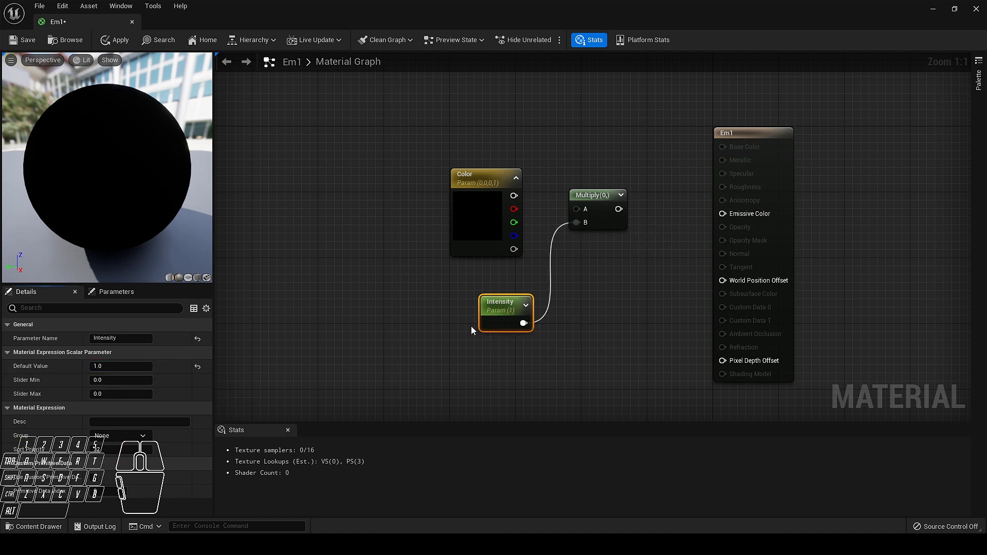
drag(518, 200, 582, 215)
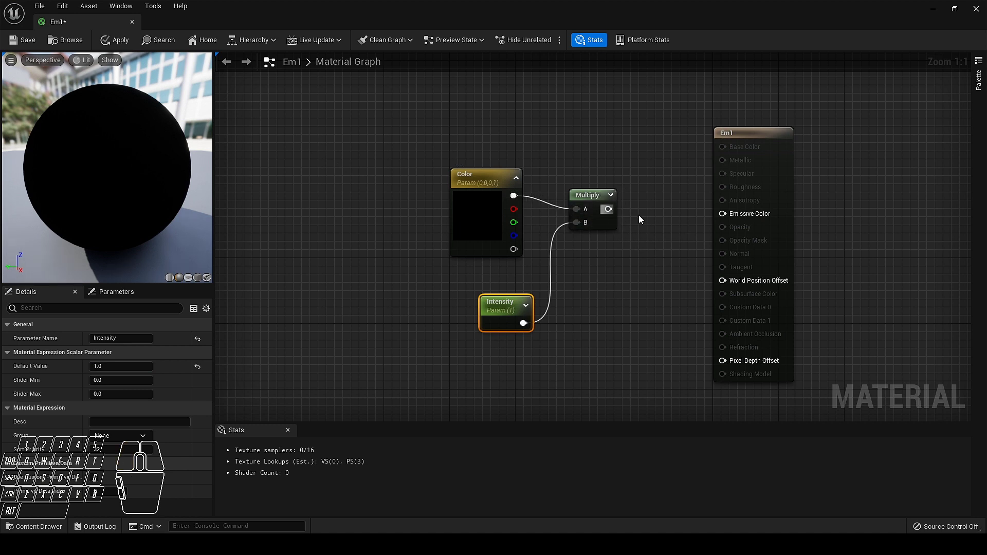
drag(612, 212, 723, 216)
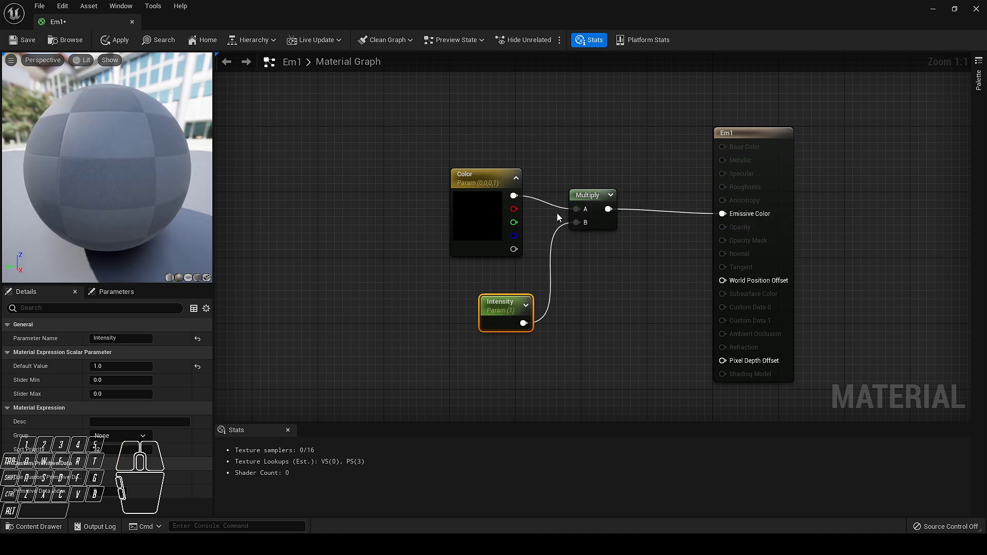
click(592, 204)
drag(513, 304, 499, 271)
click(419, 161)
drag(474, 211, 608, 343)
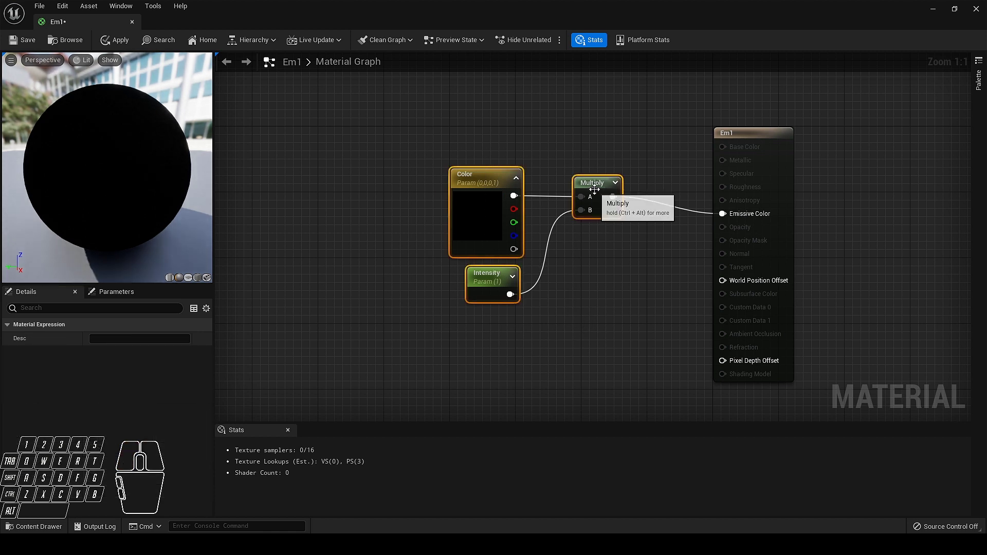
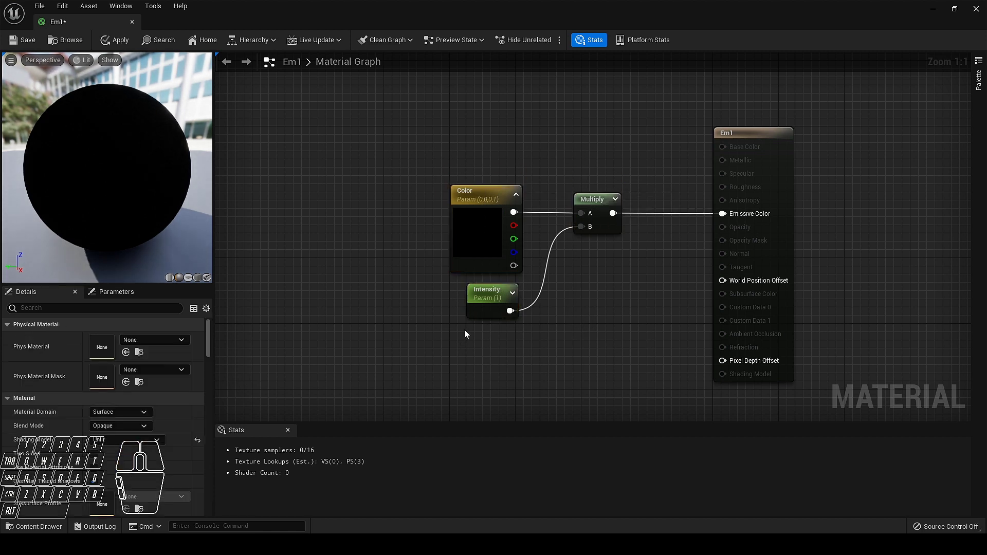
Step: Apply Em1, set the Color parameter's default to white and apply again
click(110, 47)
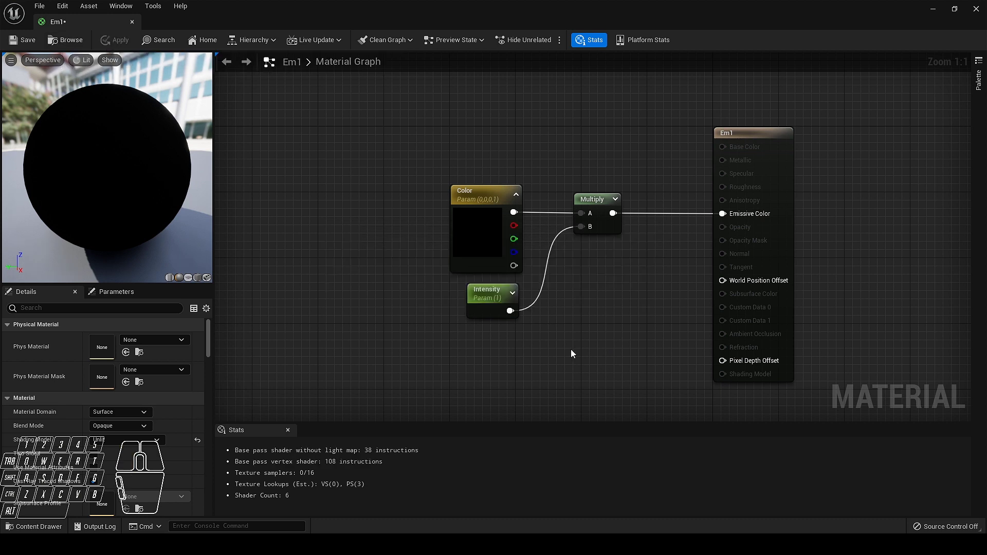
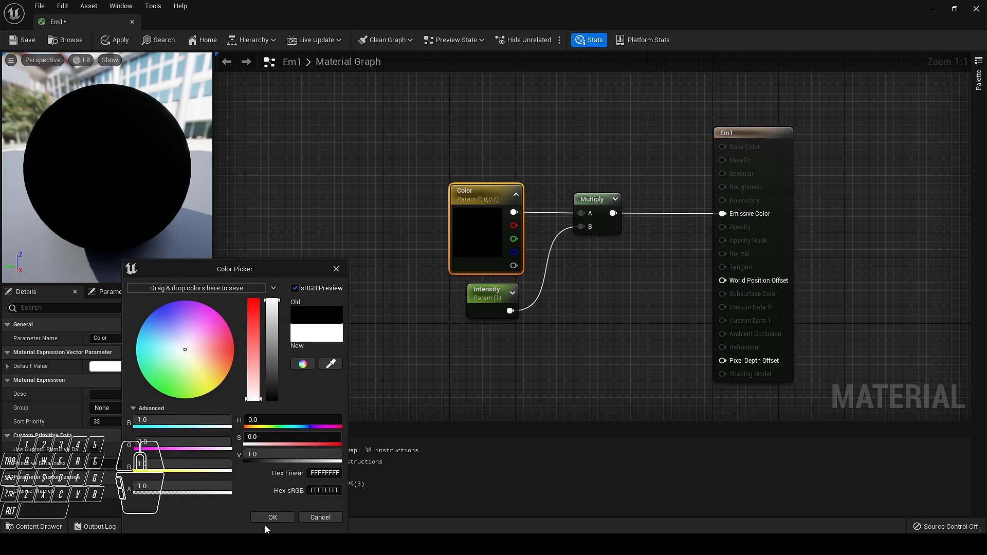
click(265, 522)
click(107, 42)
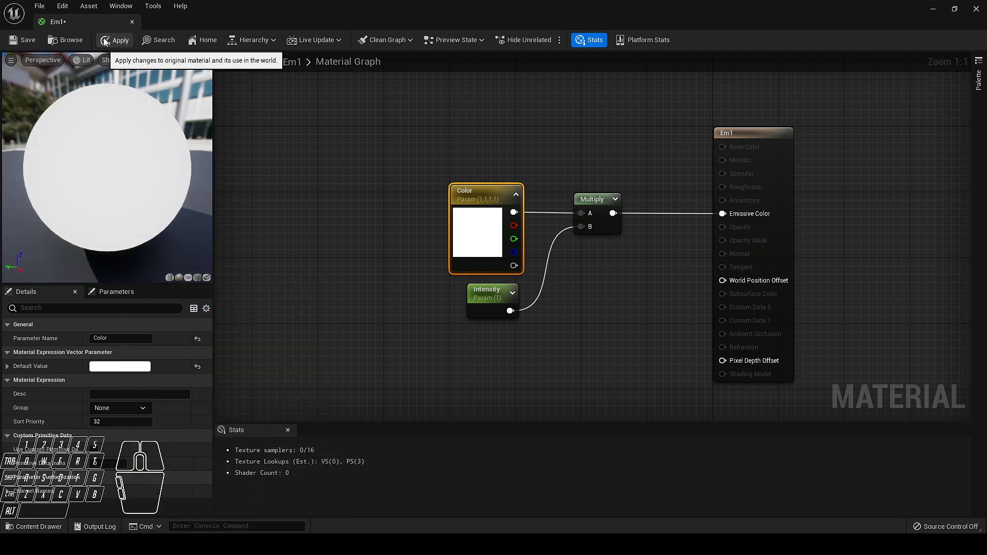
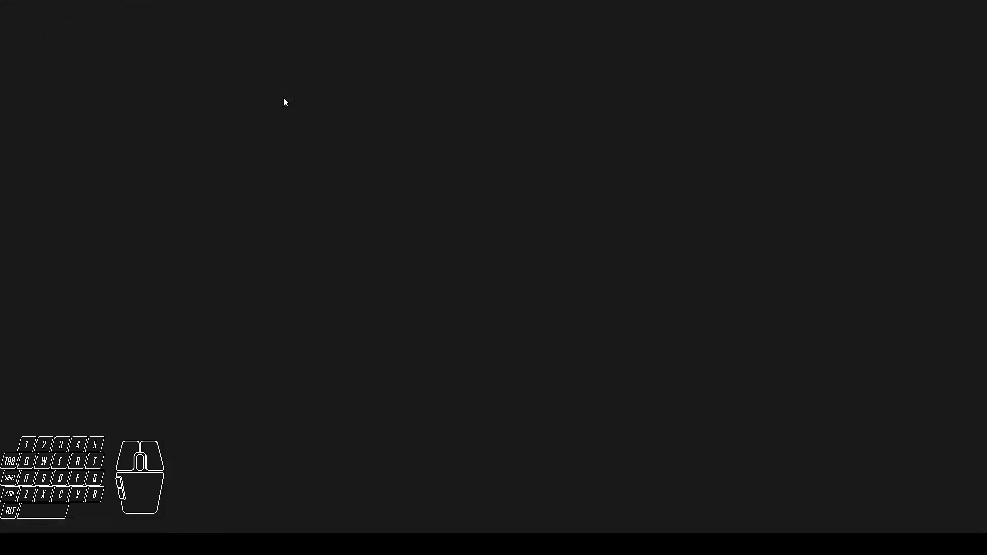
Step: Create the material instance Em1_Inst from Em1 and return to the Lightmap level
click(104, 24)
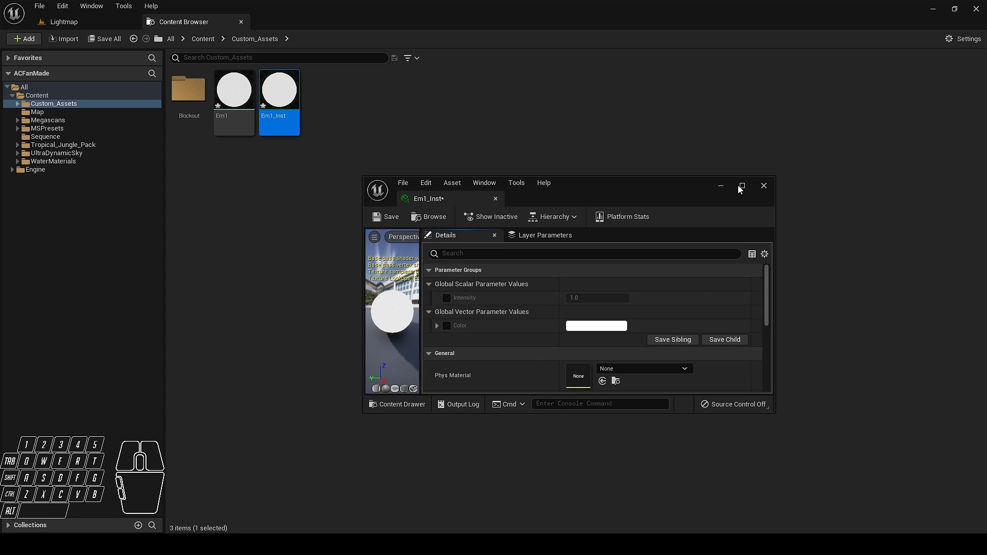
click(127, 40)
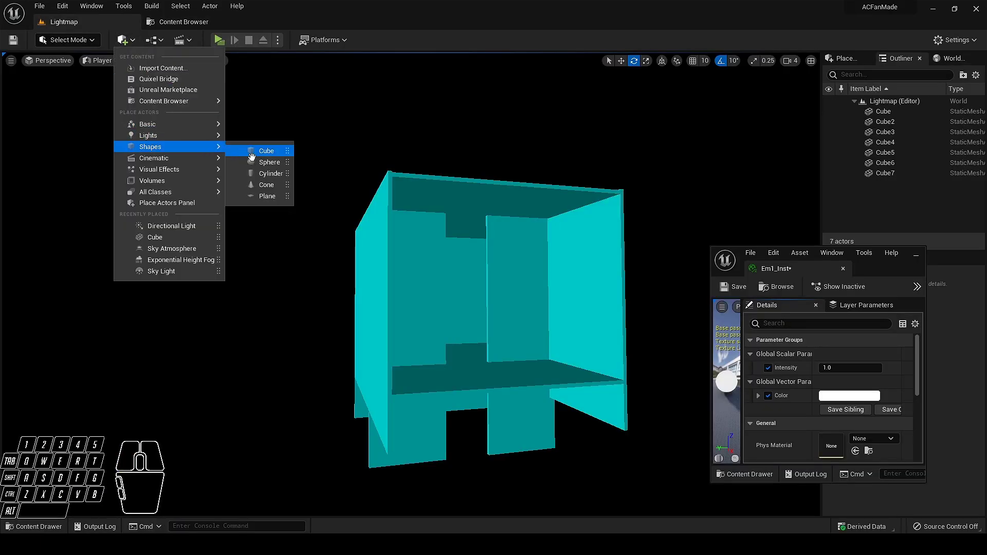
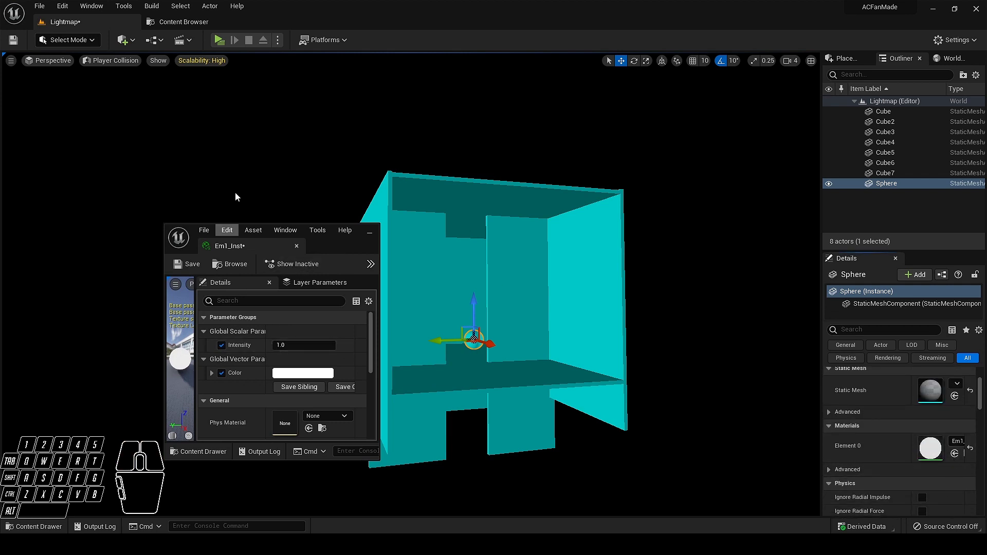
Step: Switch the viewport to Lit mode to see the Em1_Inst sphere glowing in the dark room
click(187, 24)
click(86, 29)
click(128, 64)
click(133, 93)
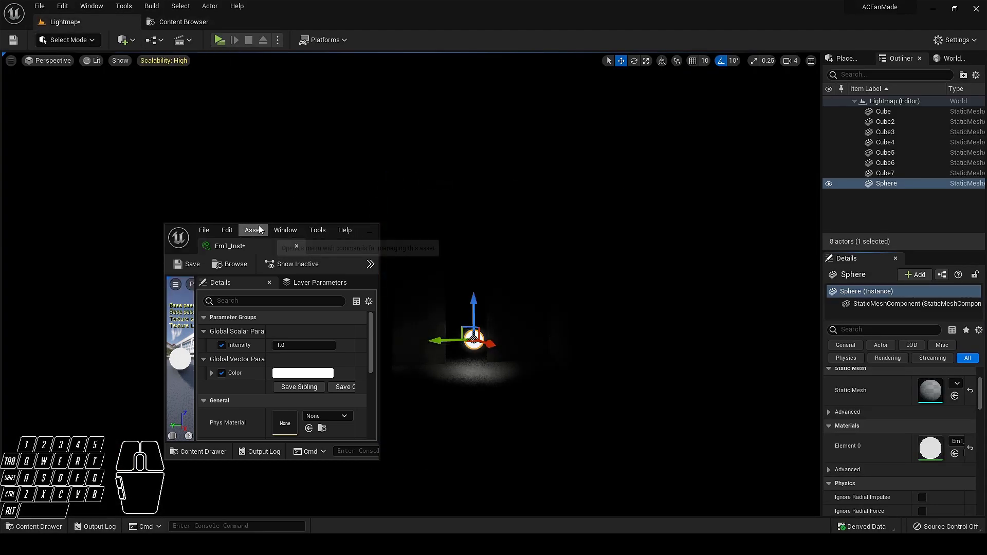
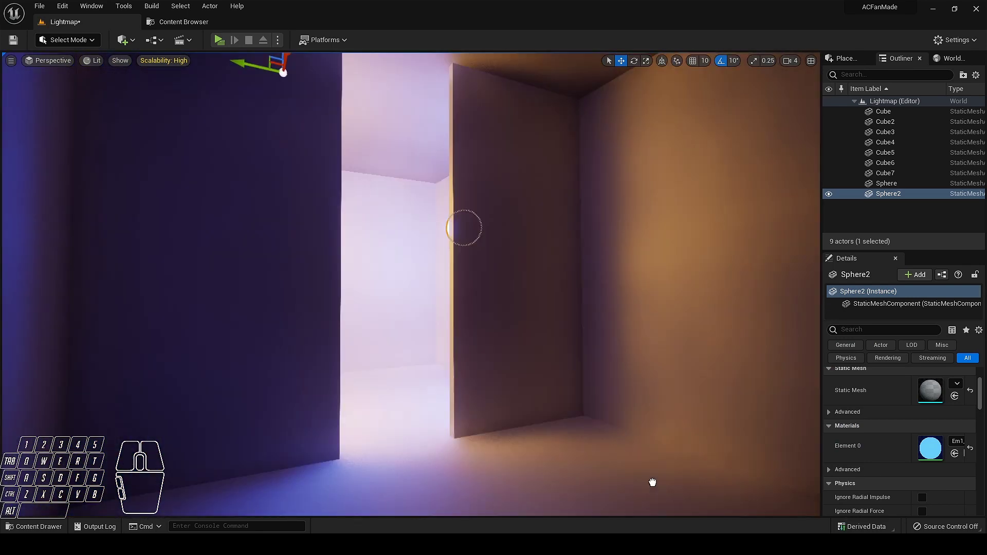
Step: Place a Post Process Volume into the room from Place Actors > Volumes
drag(892, 389, 892, 440)
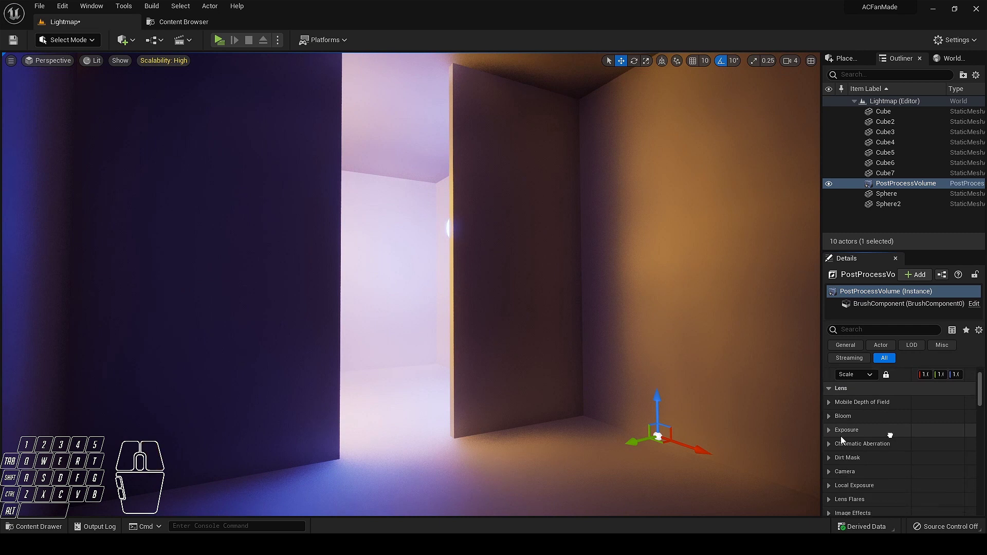
click(829, 437)
click(846, 449)
click(846, 462)
click(942, 455)
Step: Set the volume's exposure metering mode to Manual and review its extent settings in Details
click(940, 449)
click(940, 479)
click(946, 447)
click(950, 479)
drag(920, 482, 912, 342)
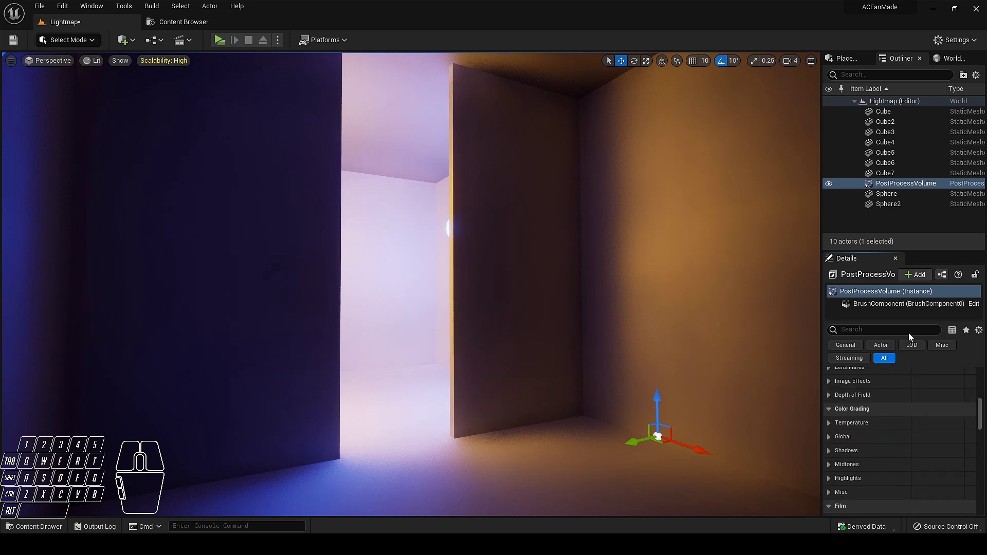
drag(982, 465, 984, 486)
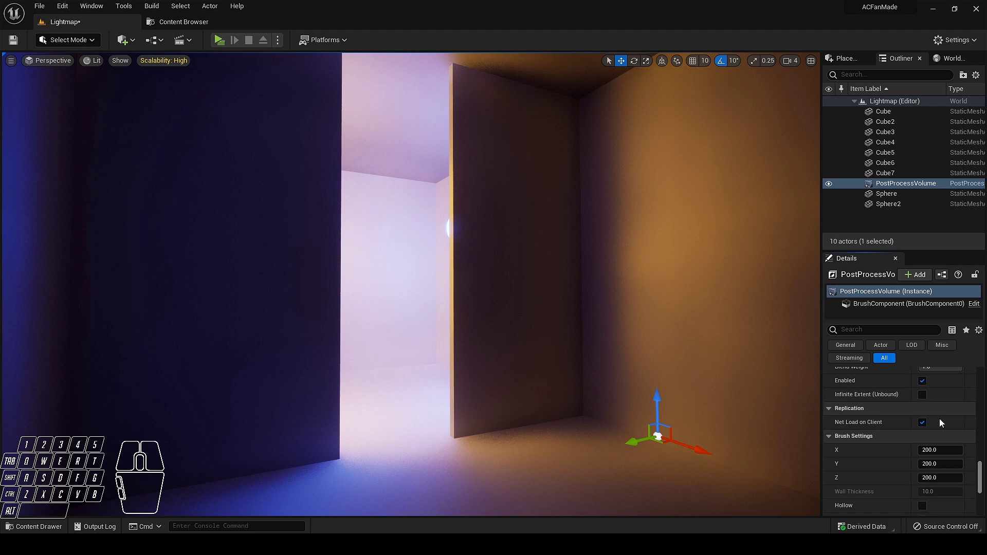
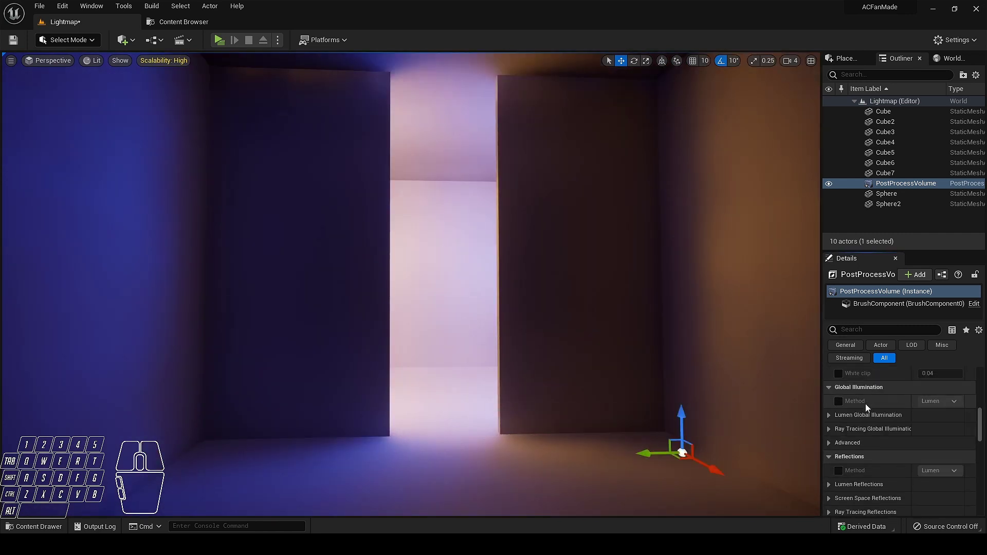
Step: Override the PostProcessVolume's Global Illumination Method to Lumen
click(839, 412)
click(847, 407)
click(940, 407)
click(948, 430)
click(947, 409)
click(950, 439)
click(950, 407)
click(941, 425)
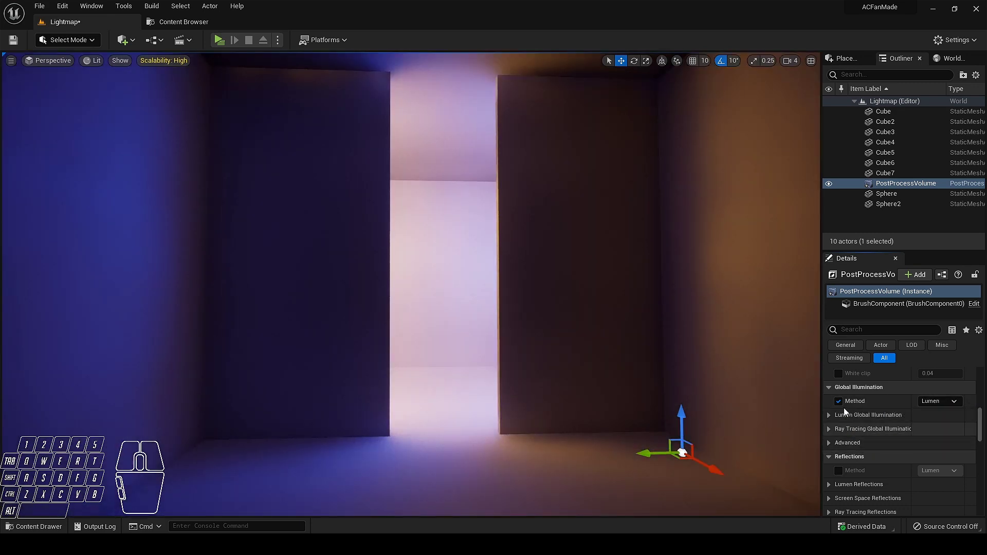
Step: Enable the Lumen Scene Detail override under Lumen Global Illumination
click(829, 423)
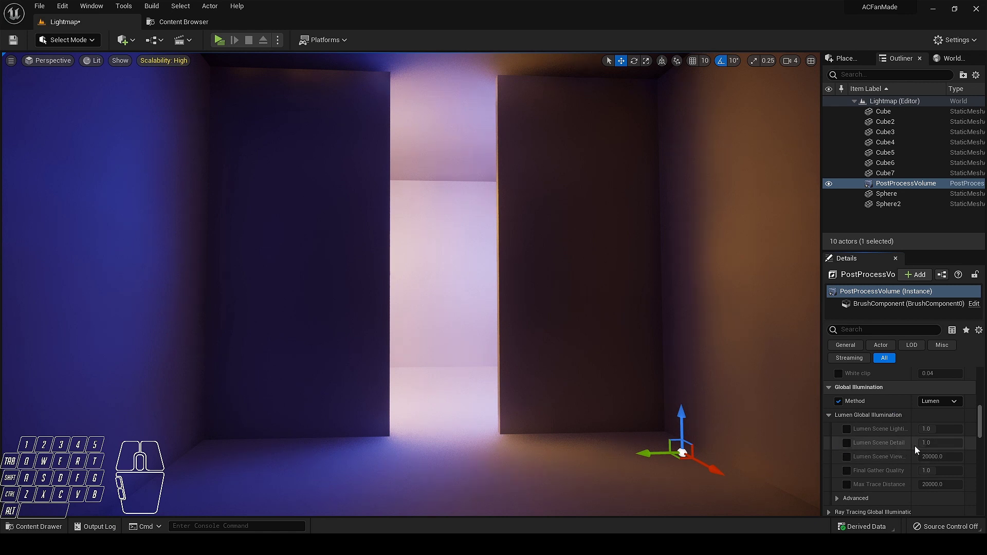
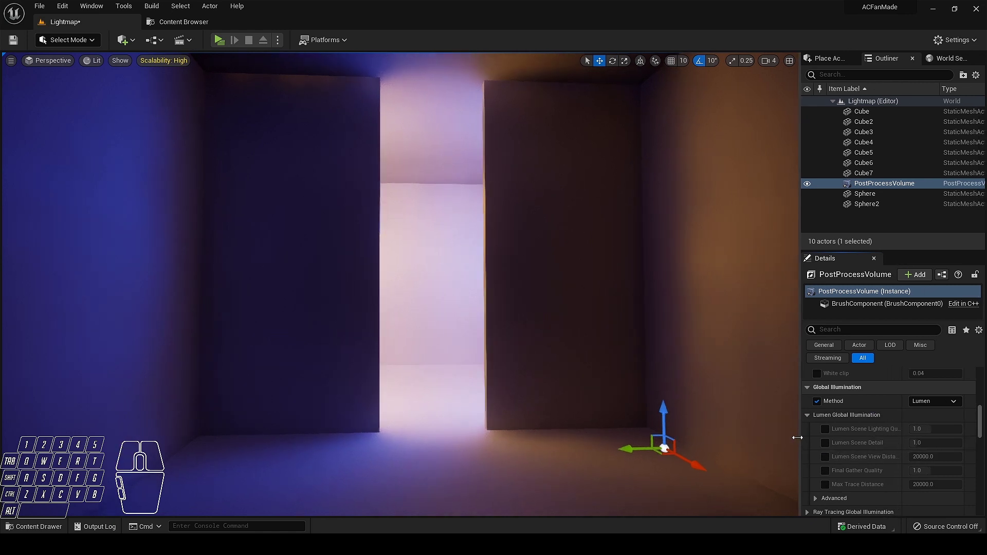
click(830, 450)
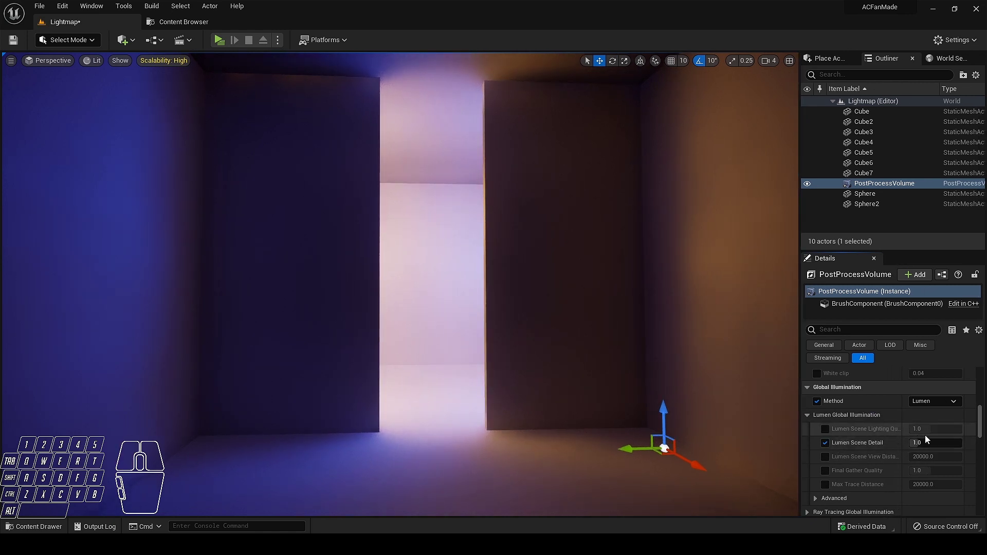